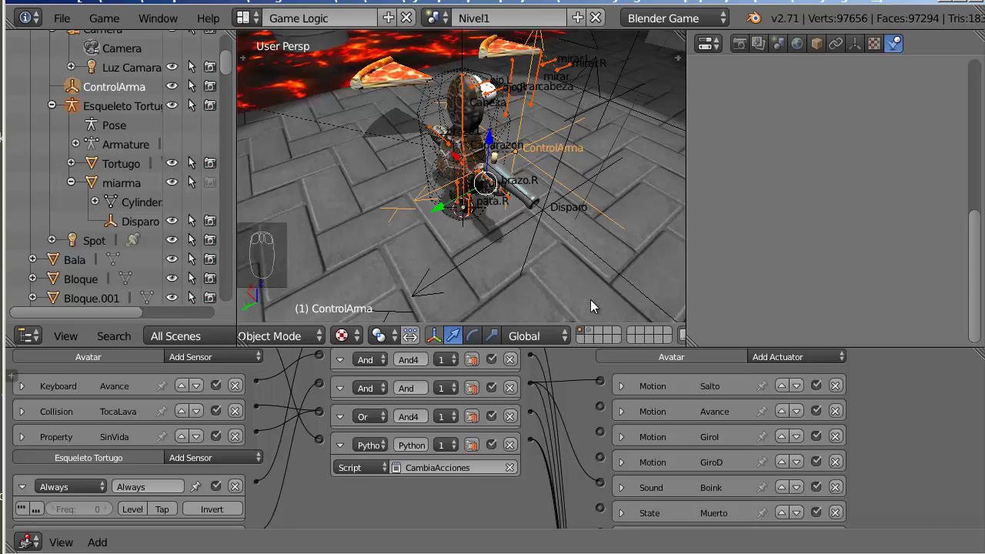
- Isolate the weapon-and-bullet layer and reach the File menu's Append option
click(593, 335)
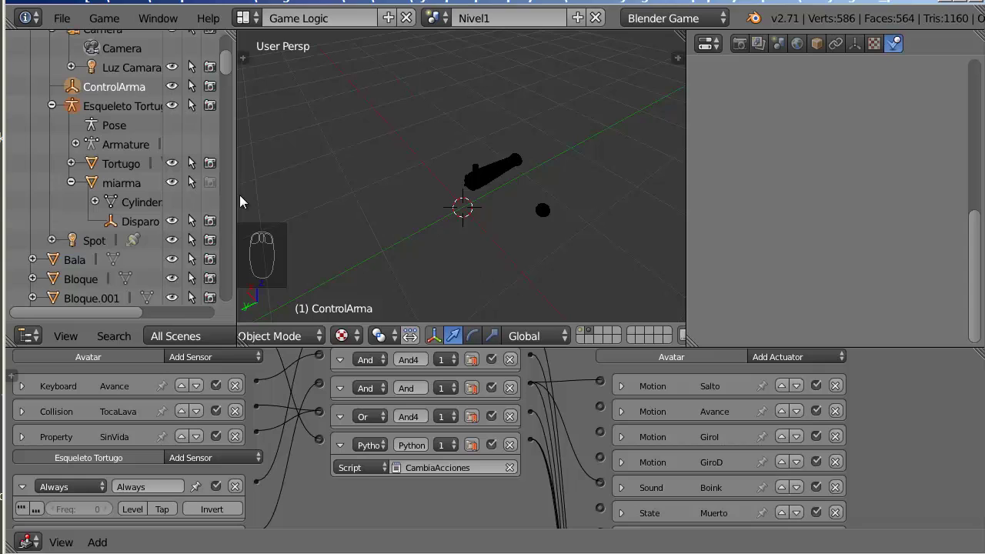
click(69, 20)
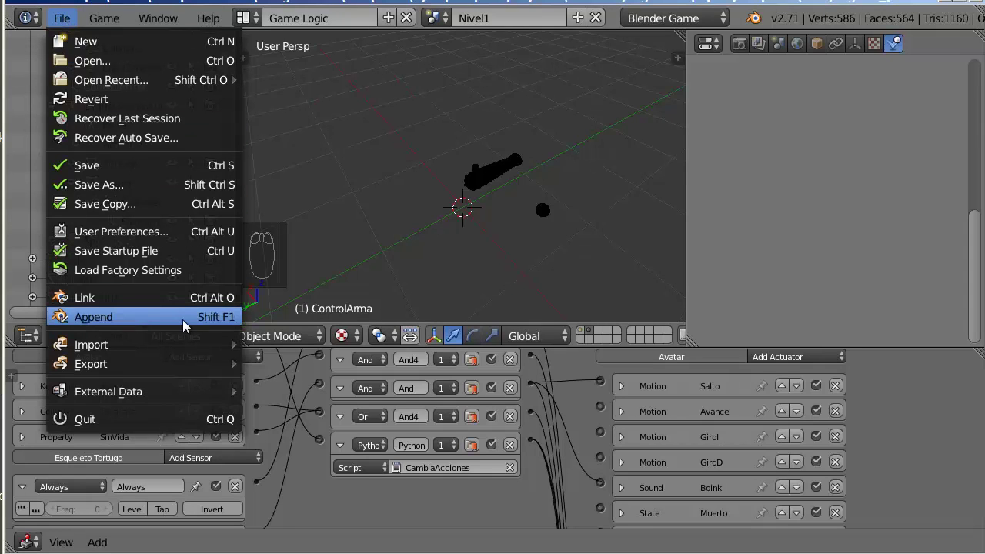
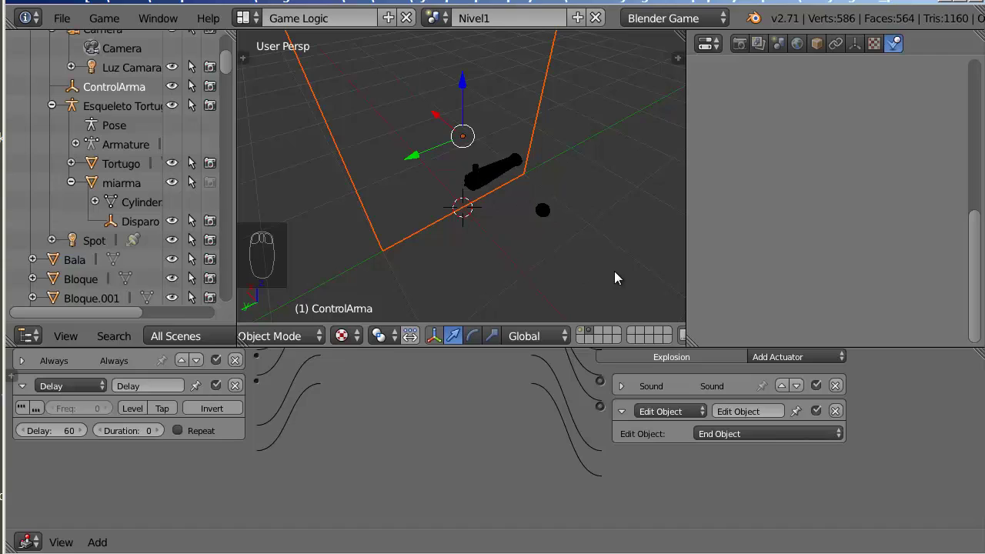
- Scale down the appended Explosion plane and select the bullet ball
key(s)
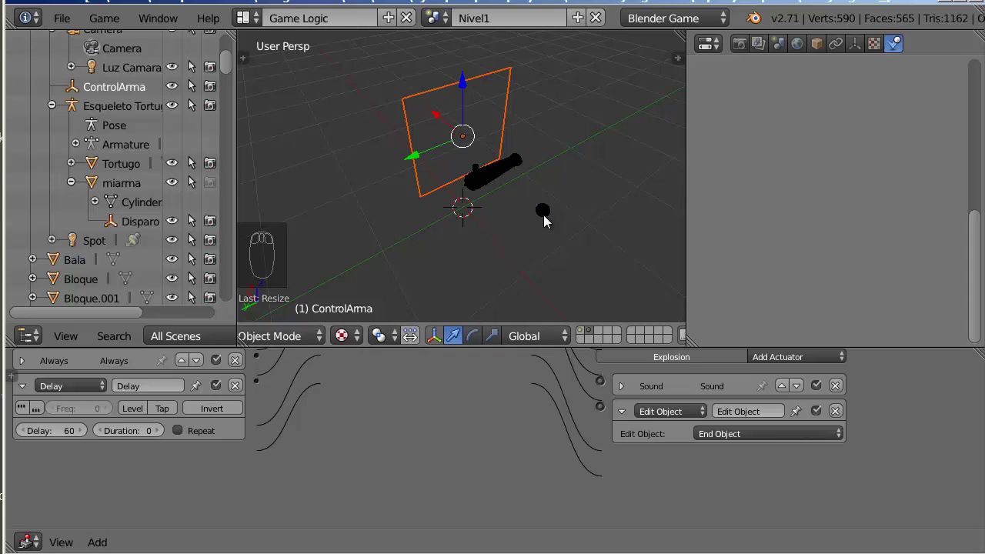
drag(548, 214, 389, 427)
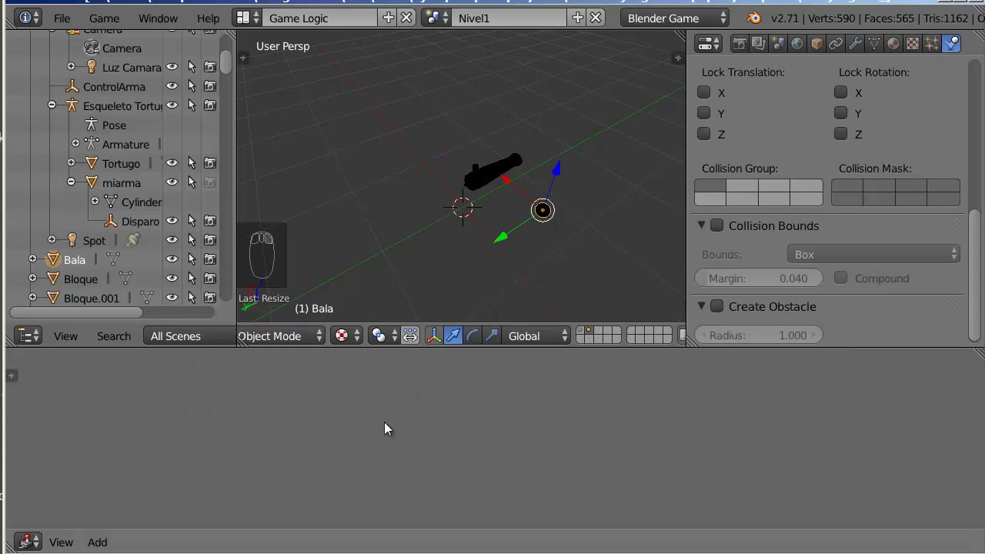
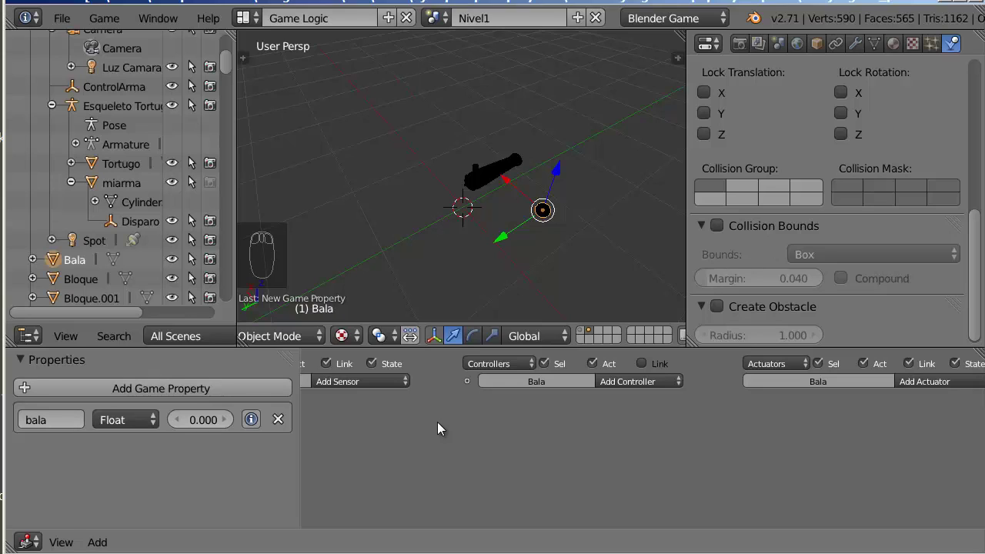
- Hide the properties side panel and add a Collision sensor to Bala
key(n)
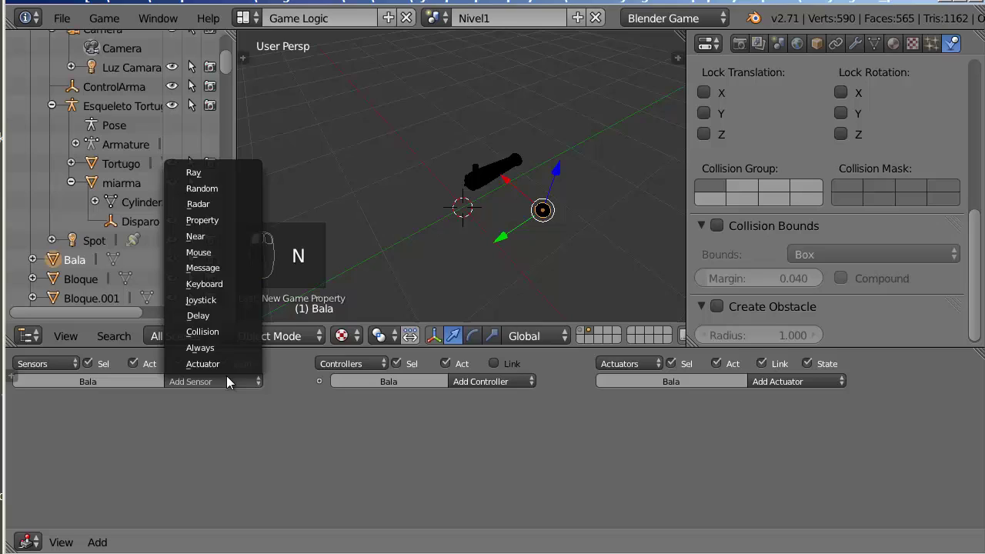
click(240, 340)
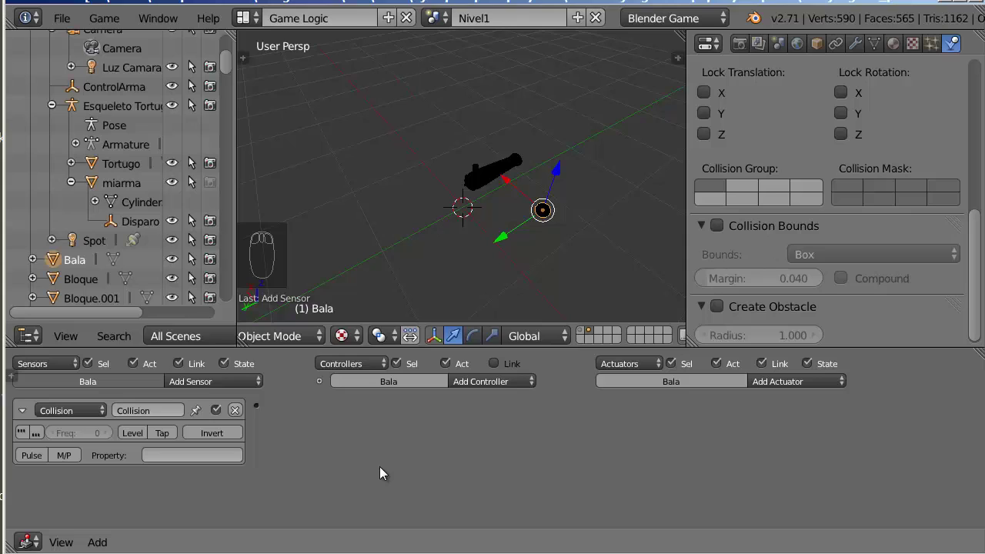
- Add an Edit Object actuator spawning Explosion and link it to the Collision sensor via an And controller
click(813, 385)
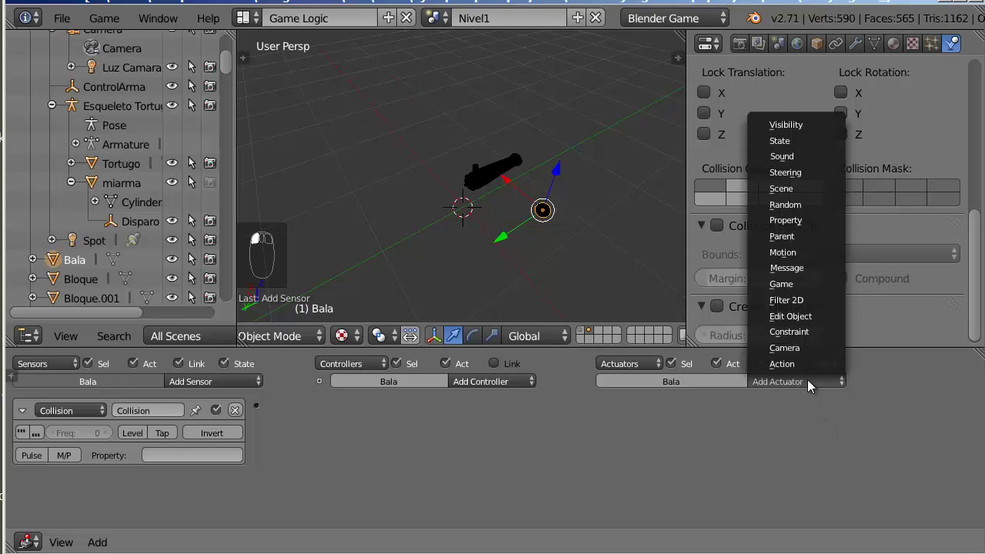
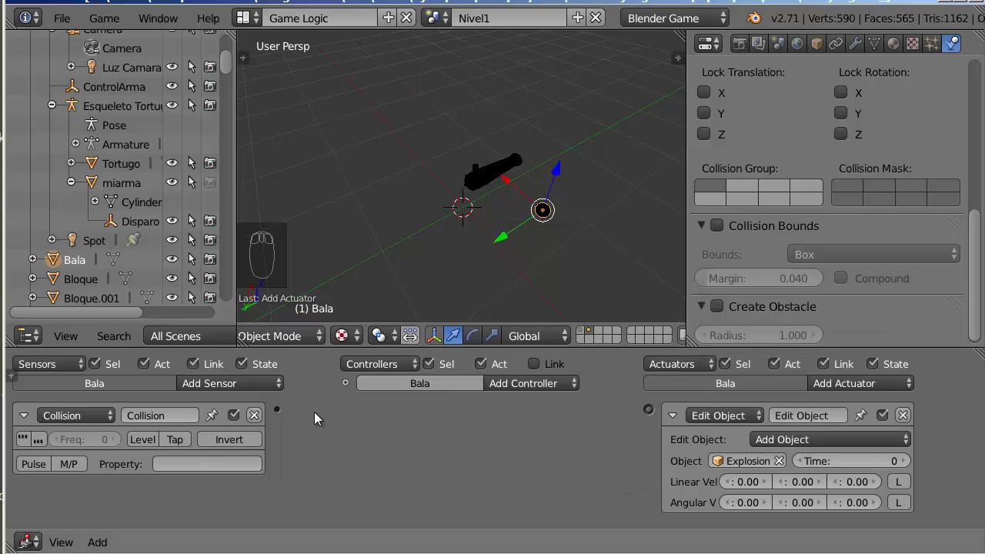
click(278, 420)
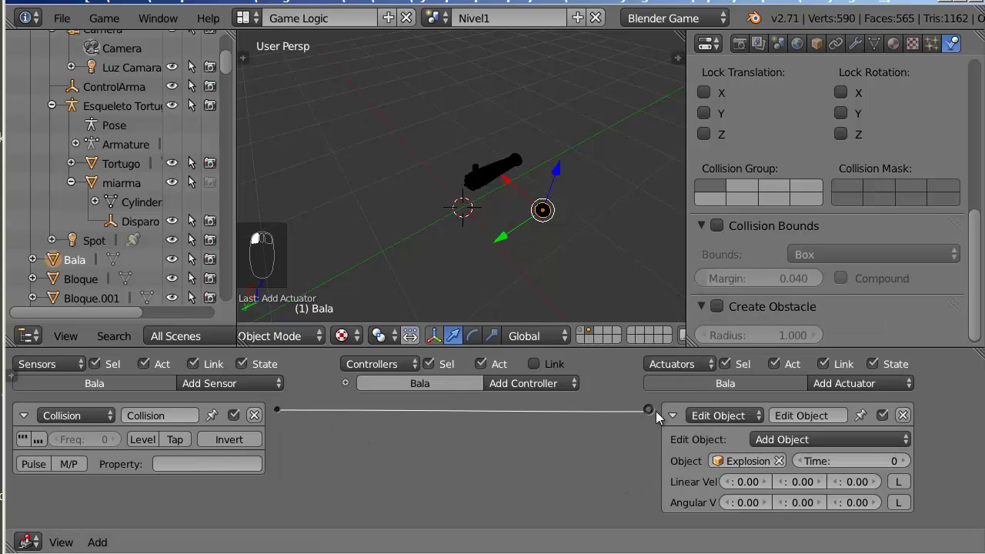
click(672, 423)
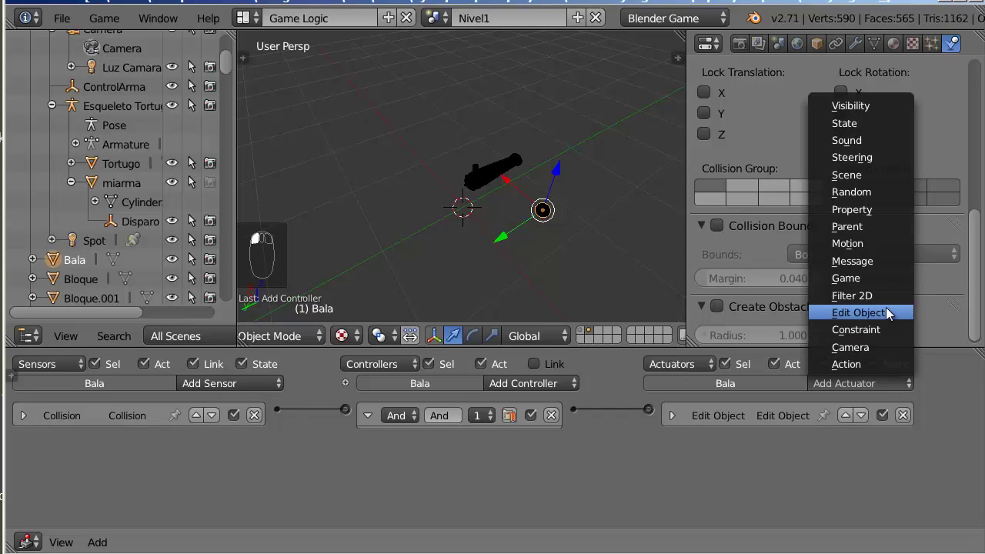
- Add an End Object actuator wired to the same controller, then show all layers again
click(818, 470)
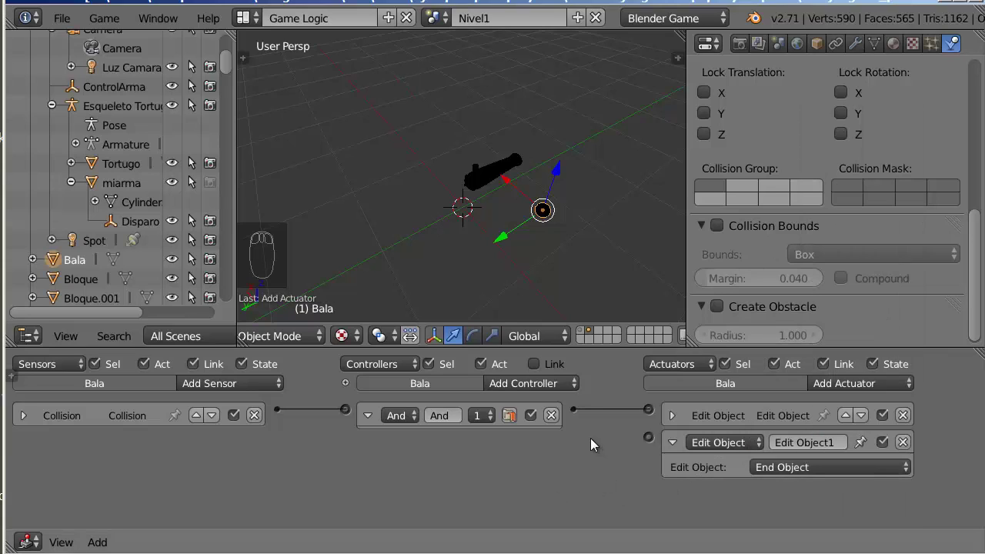
click(578, 415)
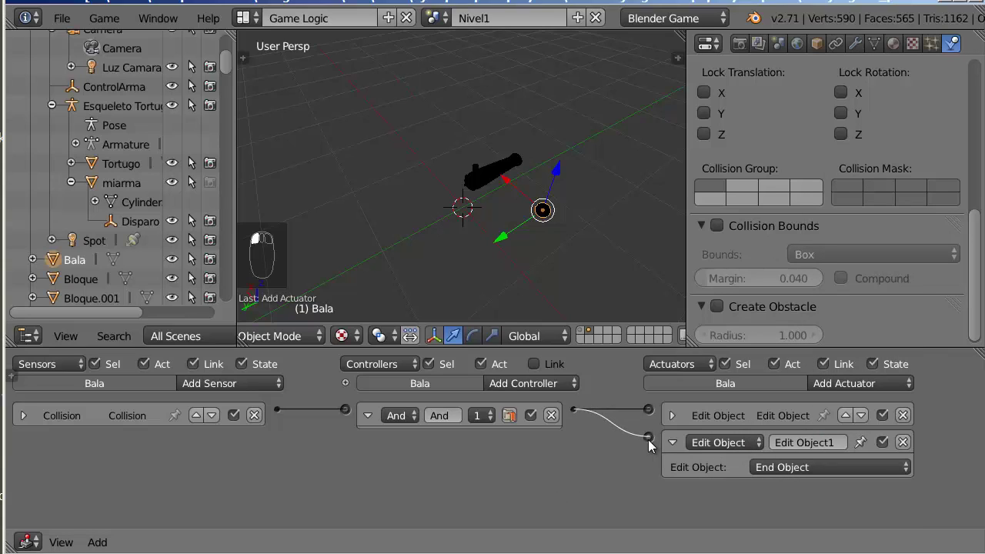
click(585, 334)
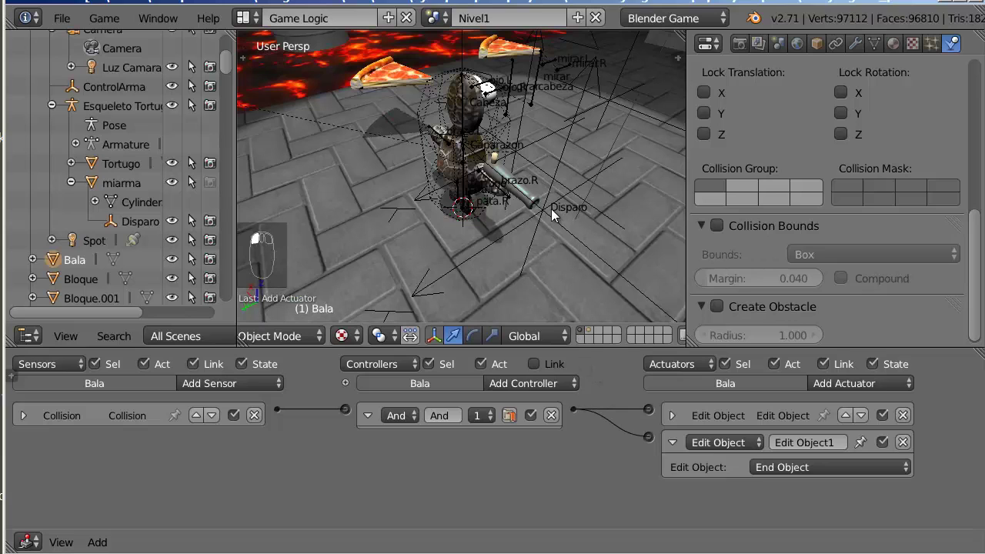
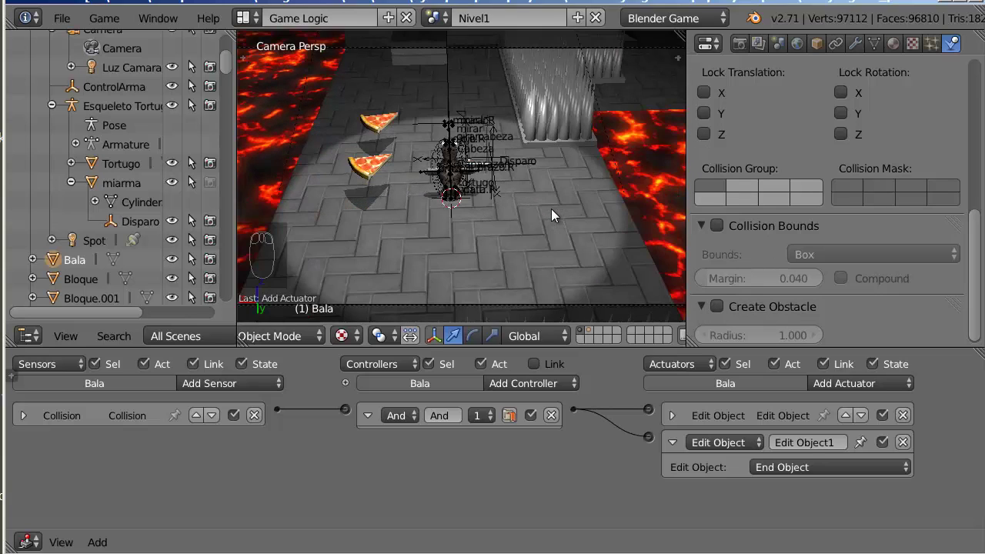
- Show only the bullet's layer again after the camera view
click(592, 334)
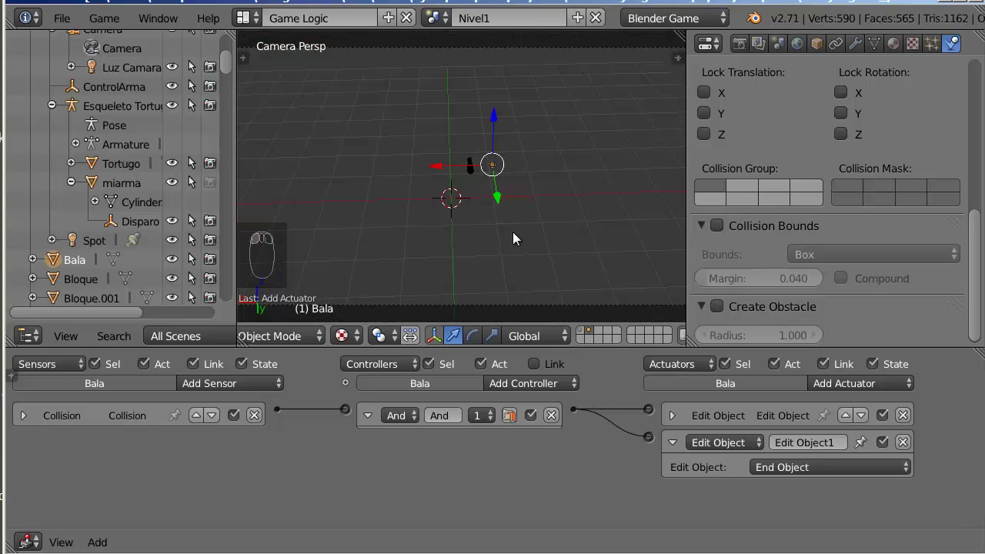
- Turn on box-shaped Collision Bounds in Bala's Physics properties
drag(457, 339, 390, 350)
click(391, 349)
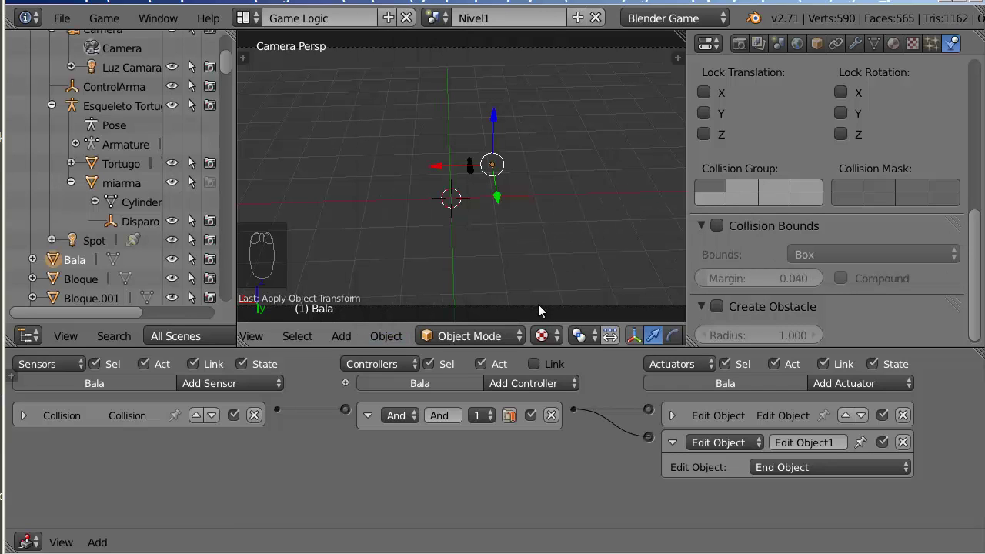
drag(547, 336, 980, 225)
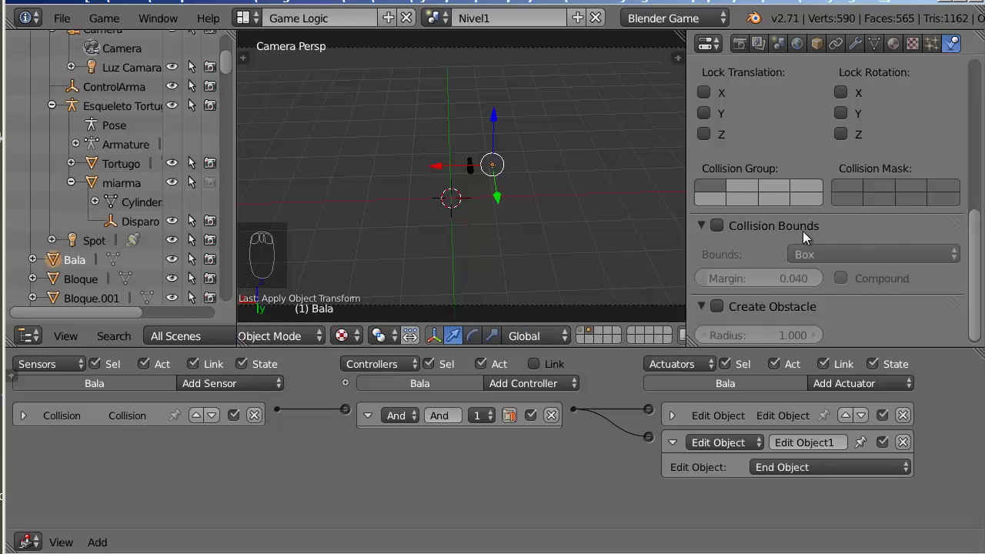
click(720, 231)
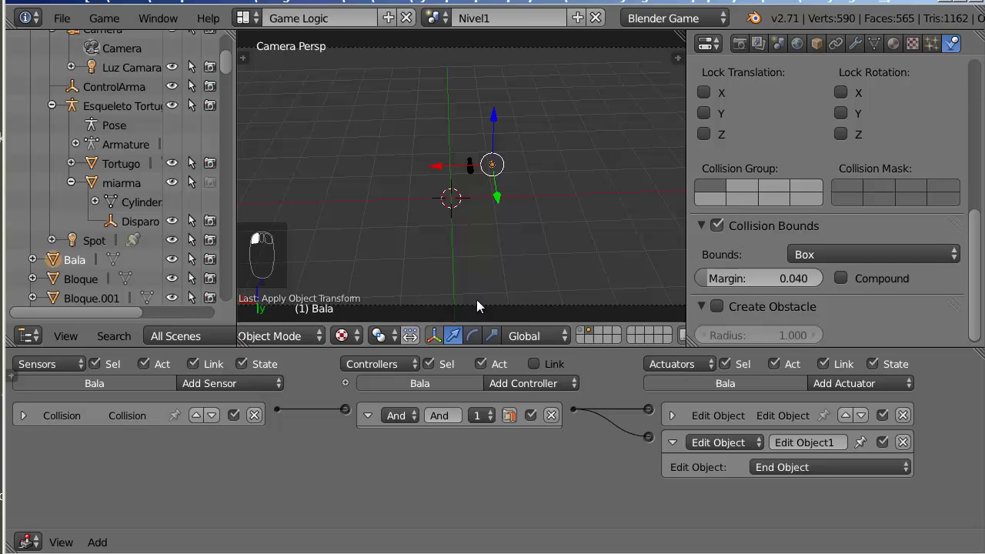
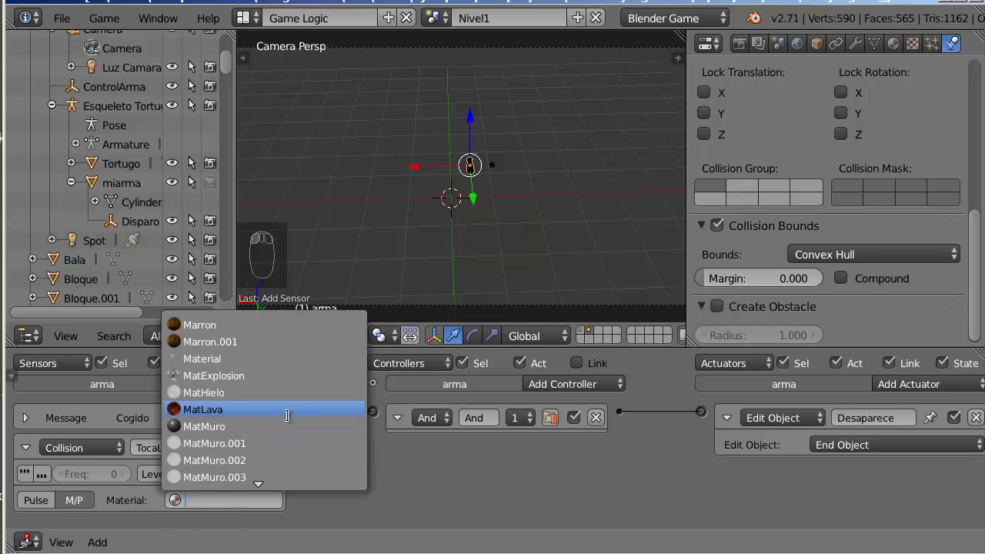
- Key TocaLava to MatLava, add TocaPinchos keyed to MatPinchos, and collapse the sensors
click(37, 454)
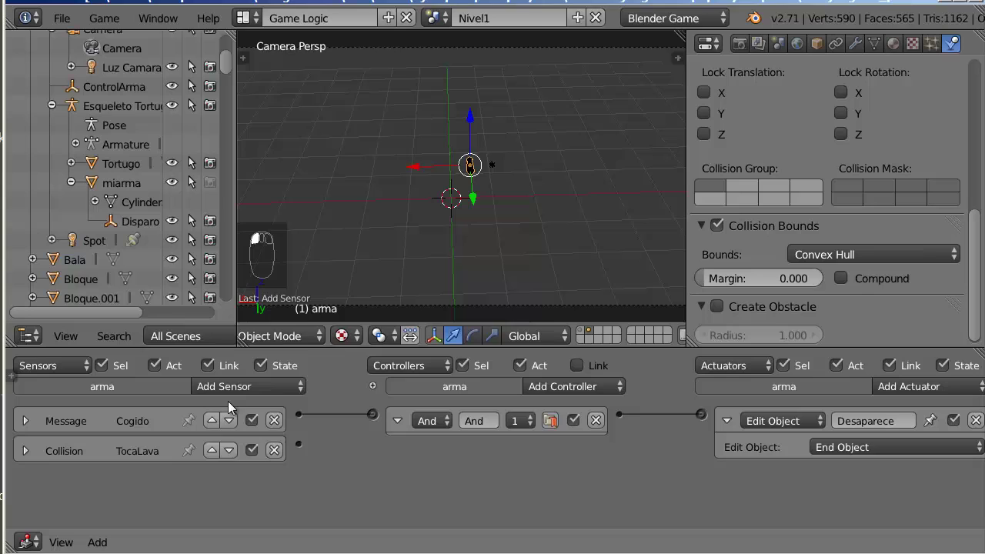
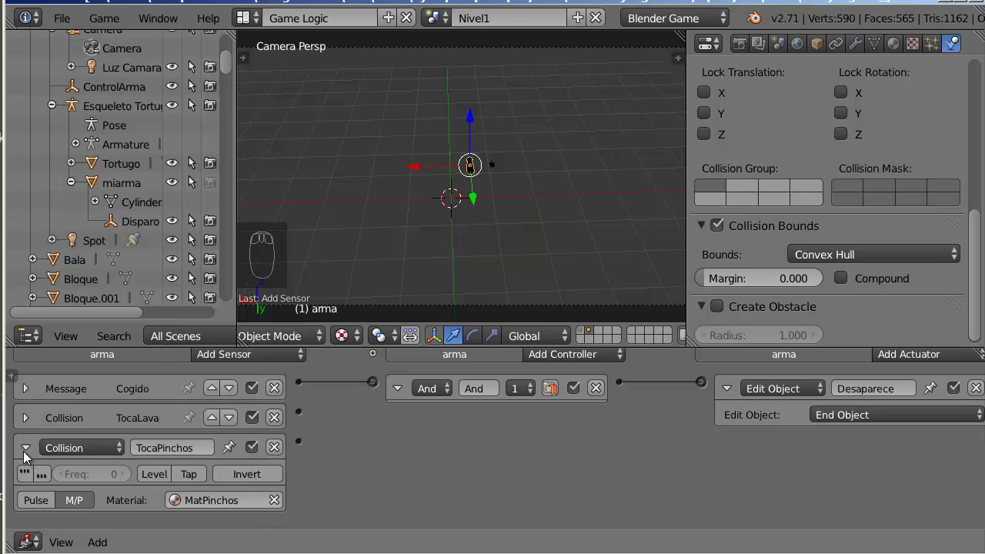
click(28, 456)
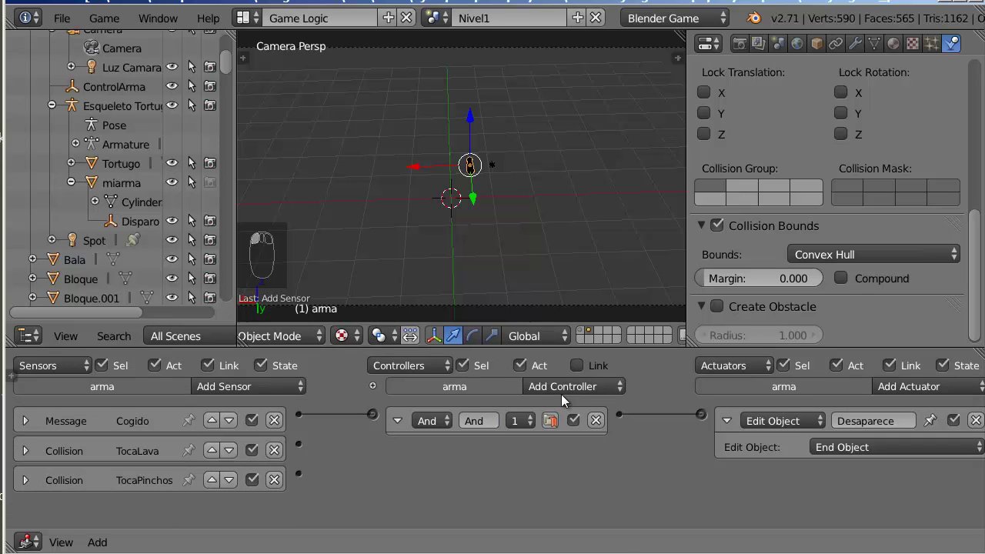
- Add an Or controller on arma fed by the TocaLava and TocaPinchos sensors
click(566, 393)
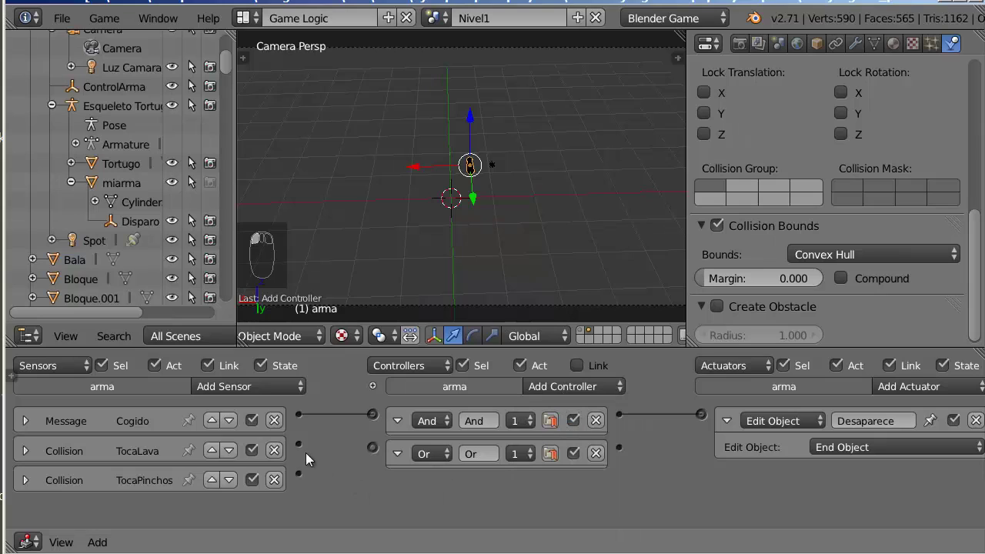
drag(306, 450, 711, 474)
click(712, 474)
drag(210, 481, 694, 493)
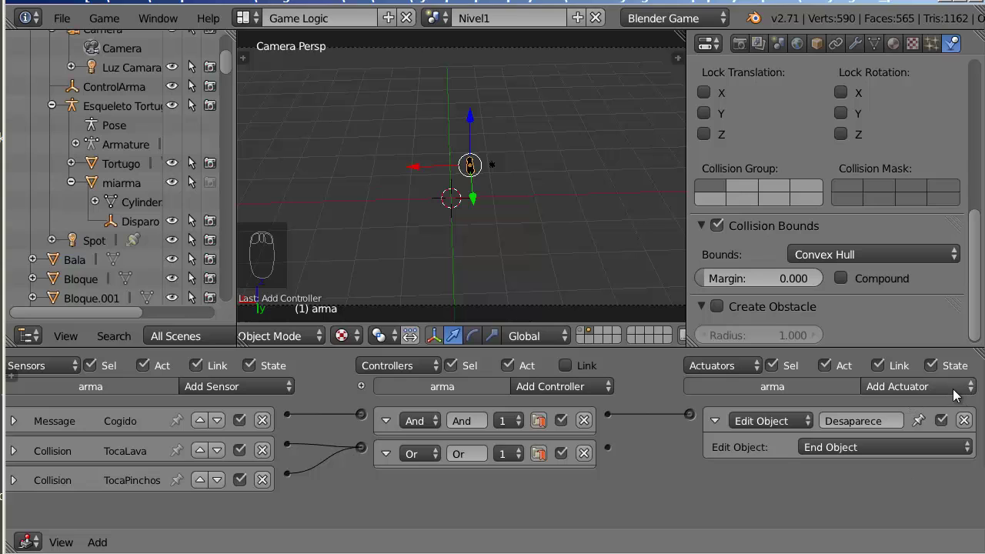
- Add a CreaArma Message actuator and link the Or controller to it and the Desaparece actuator
click(948, 399)
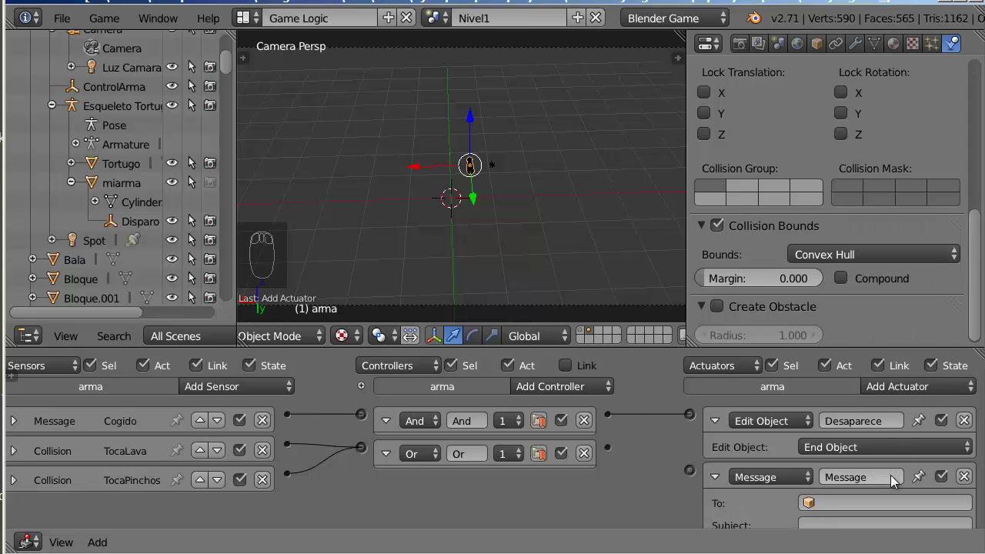
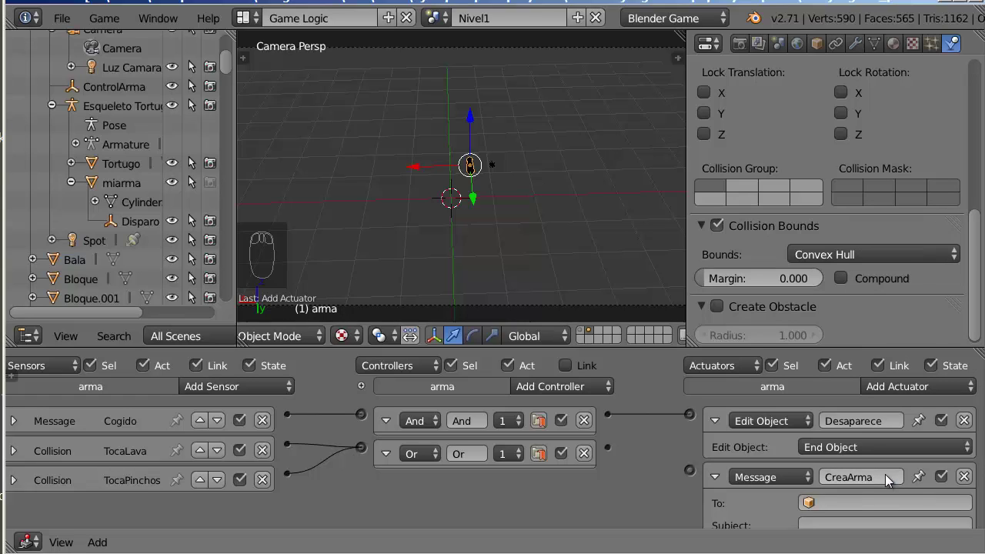
click(869, 526)
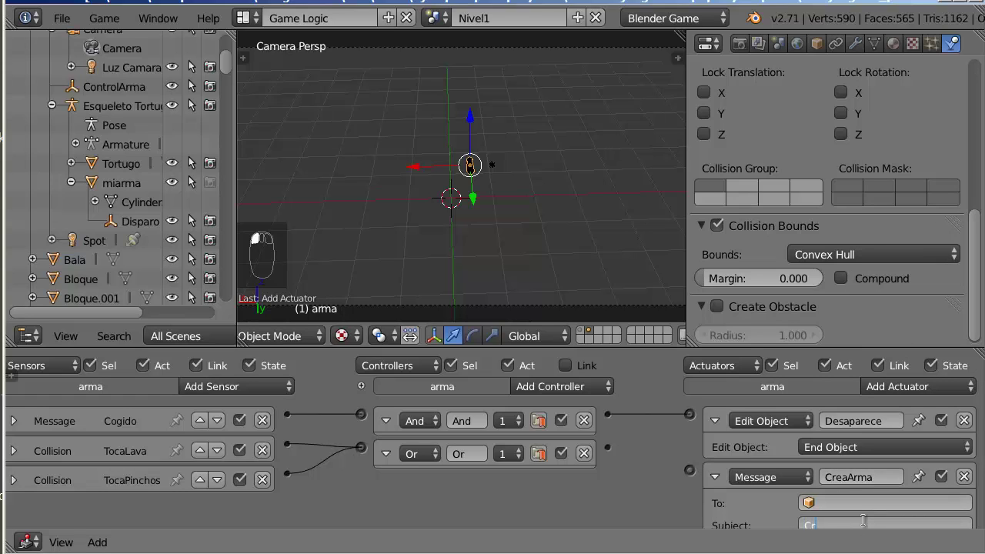
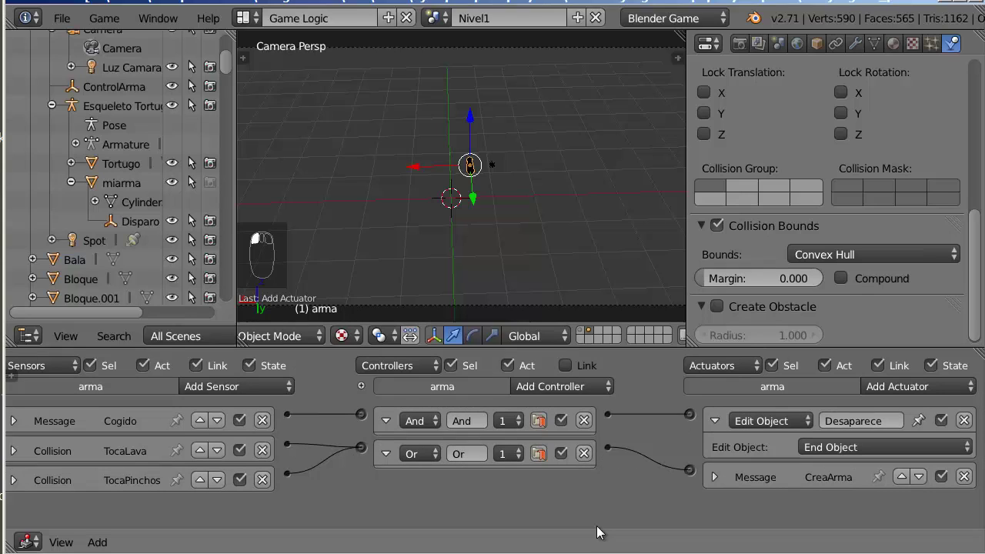
click(615, 453)
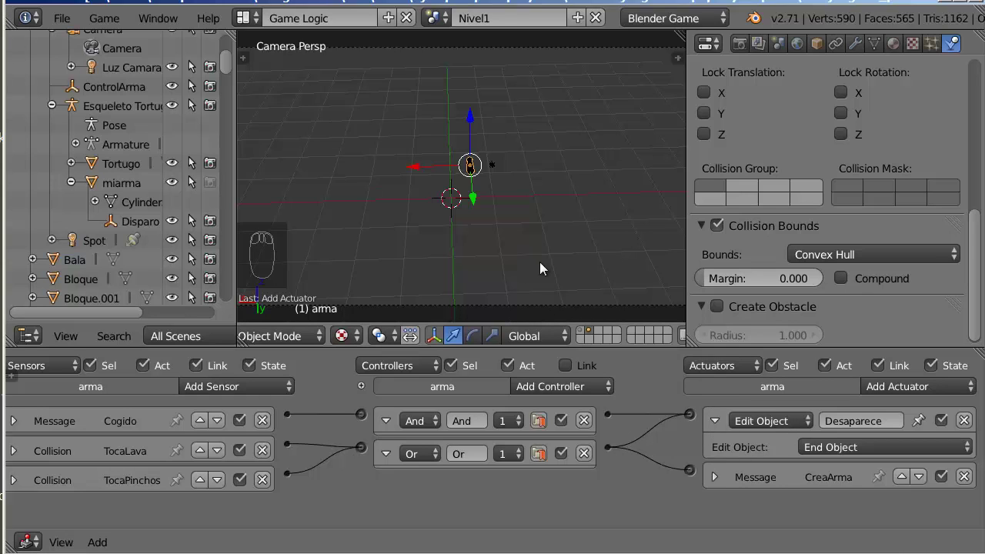
drag(581, 333, 105, 112)
- Select ArmaOrigen and add a Message sensor below its Always sensor
click(105, 111)
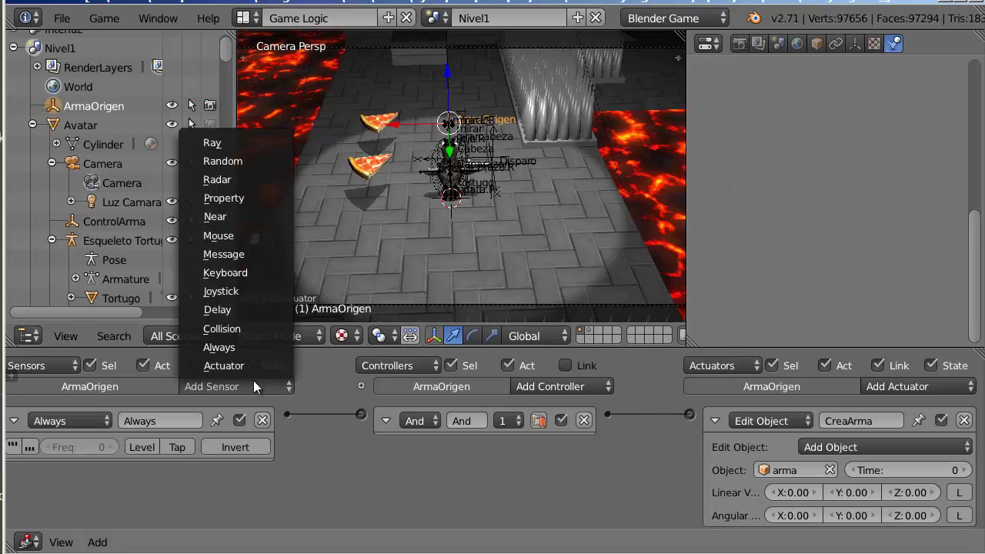
click(251, 296)
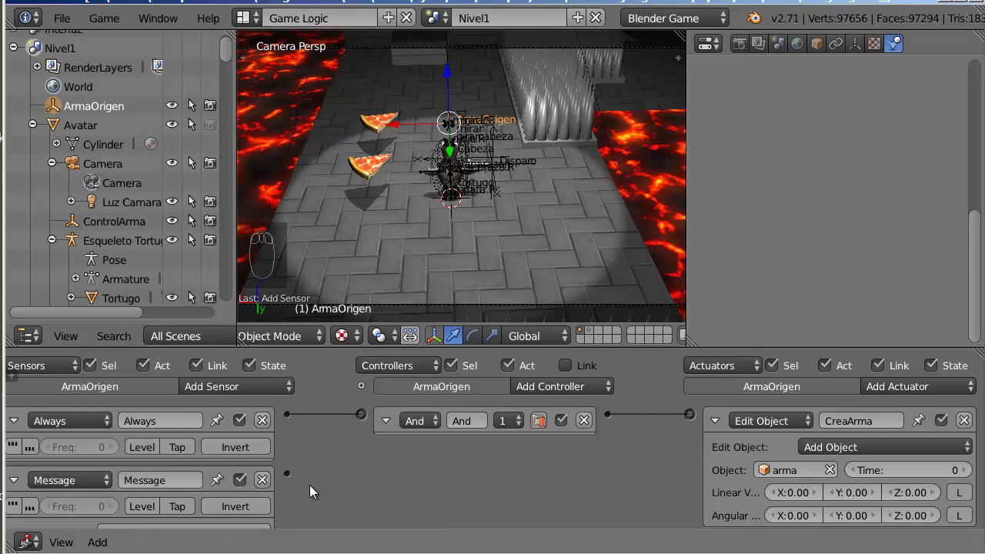
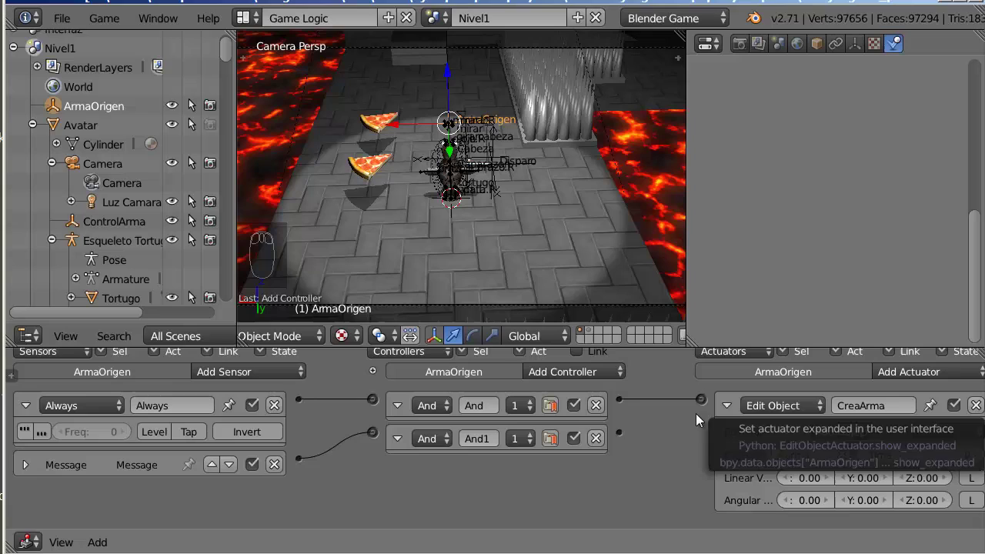
- Connect ArmaOrigen's second And controller to the Sound actuator playing tono.wav in Play End mode
click(627, 439)
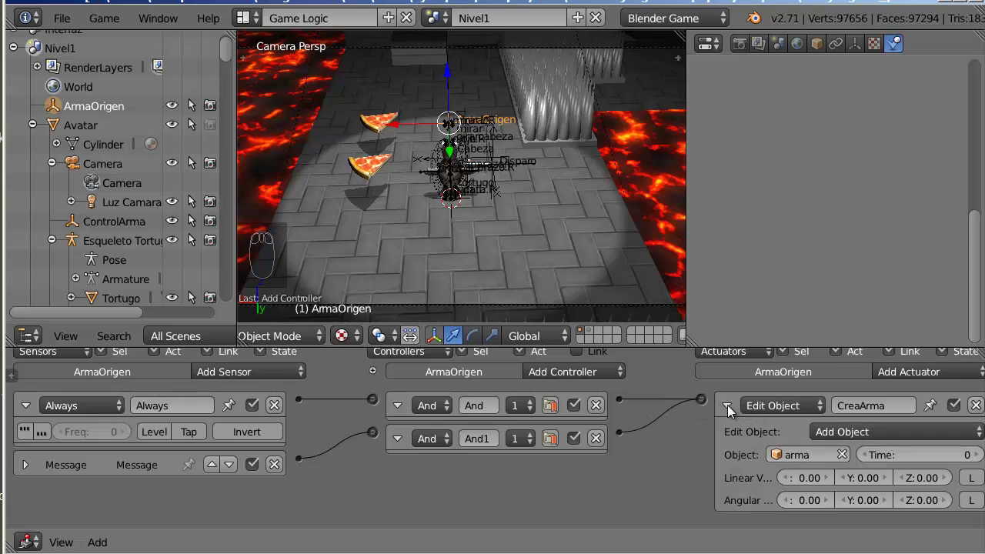
drag(732, 410, 916, 318)
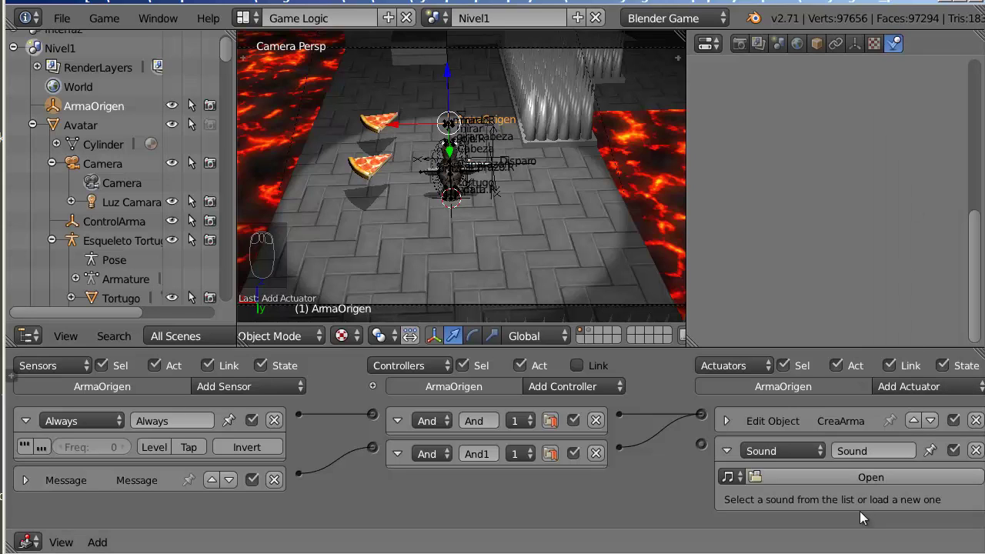
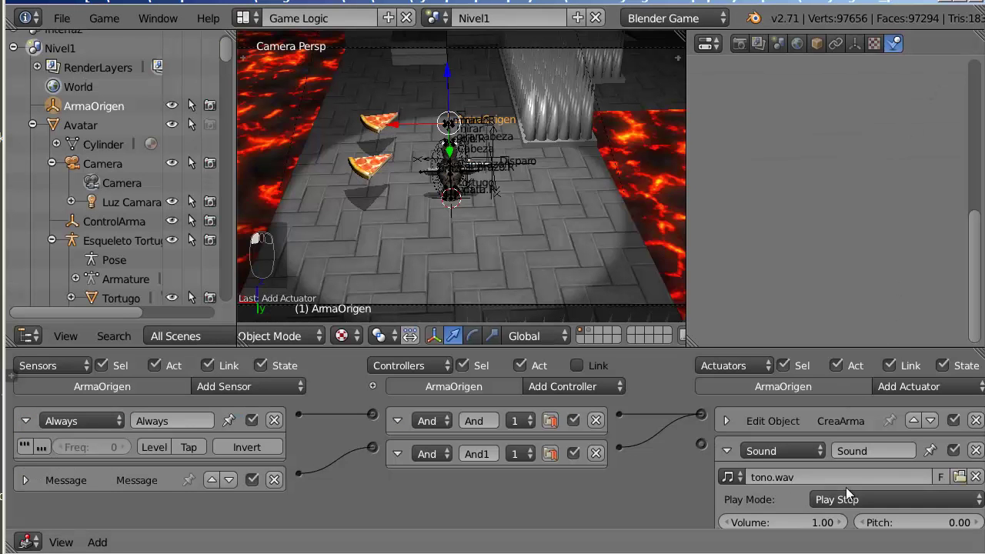
click(852, 507)
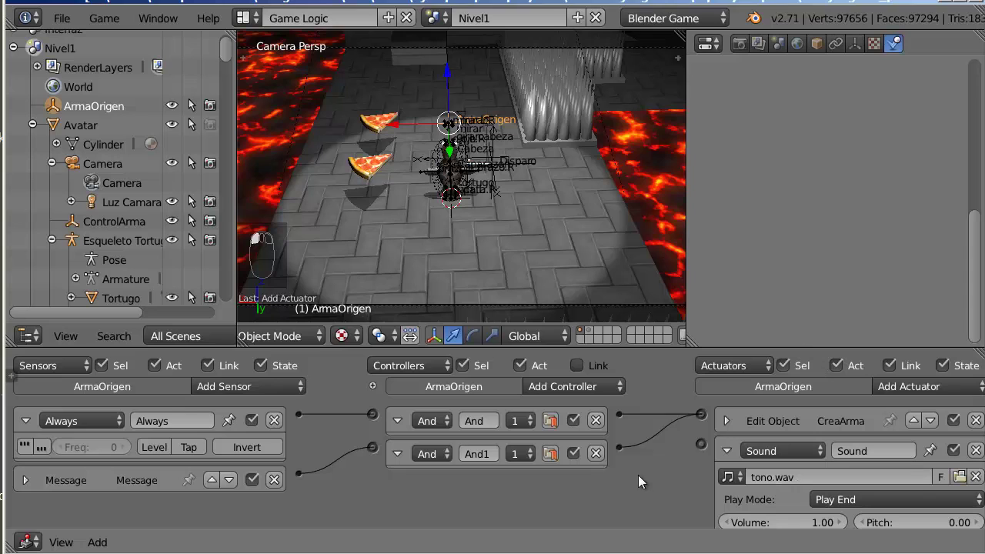
click(631, 456)
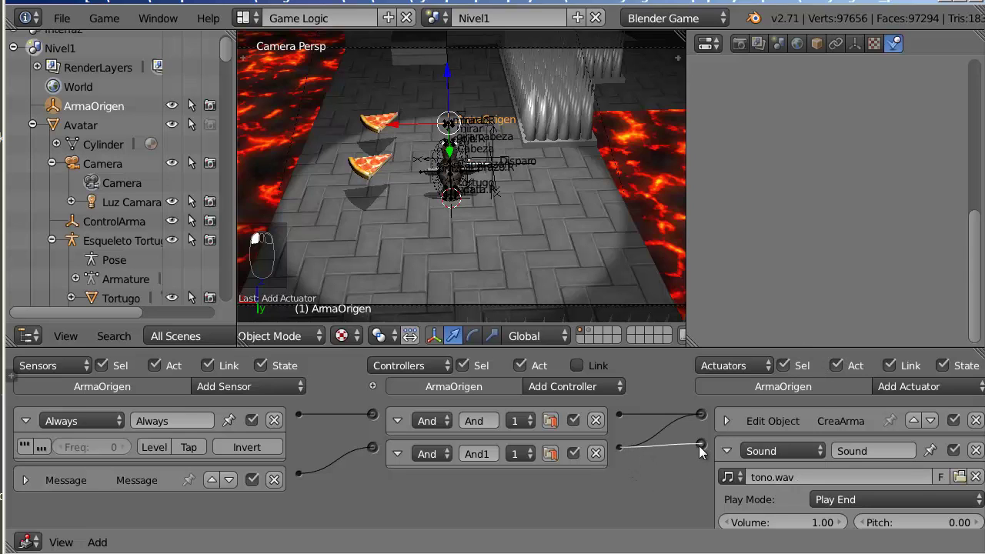
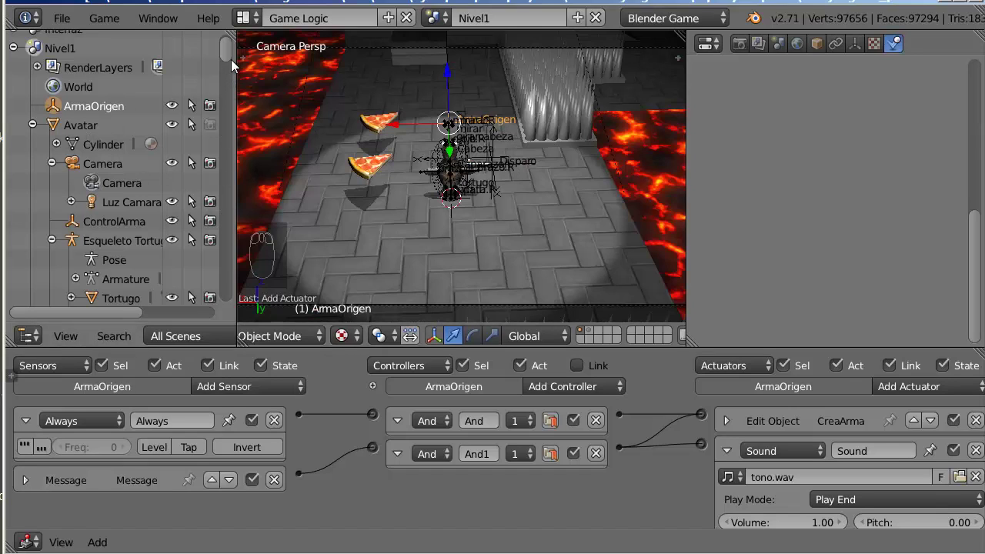
- Select Avatar and review its logic, then add ArmaOrigen and ControlArma to the selection
click(236, 64)
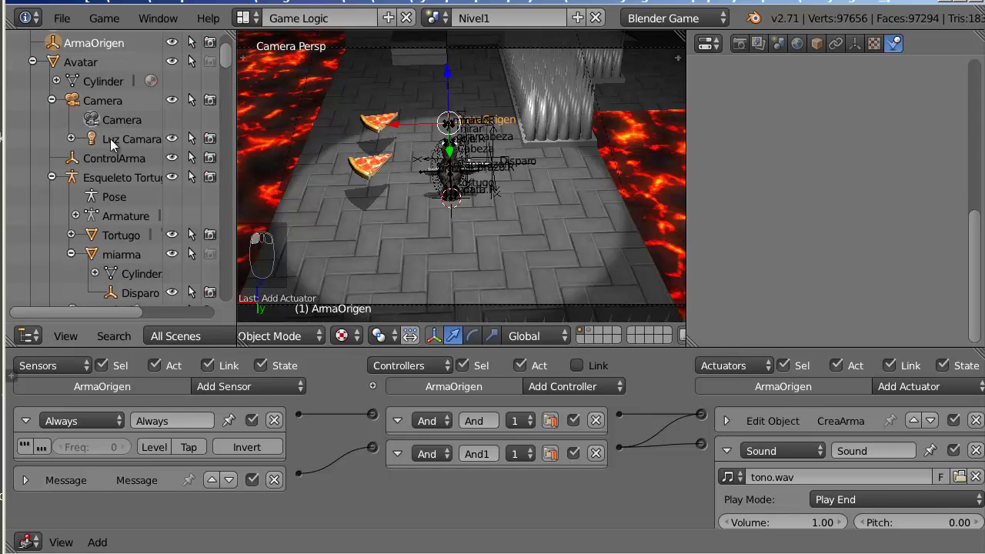
click(88, 66)
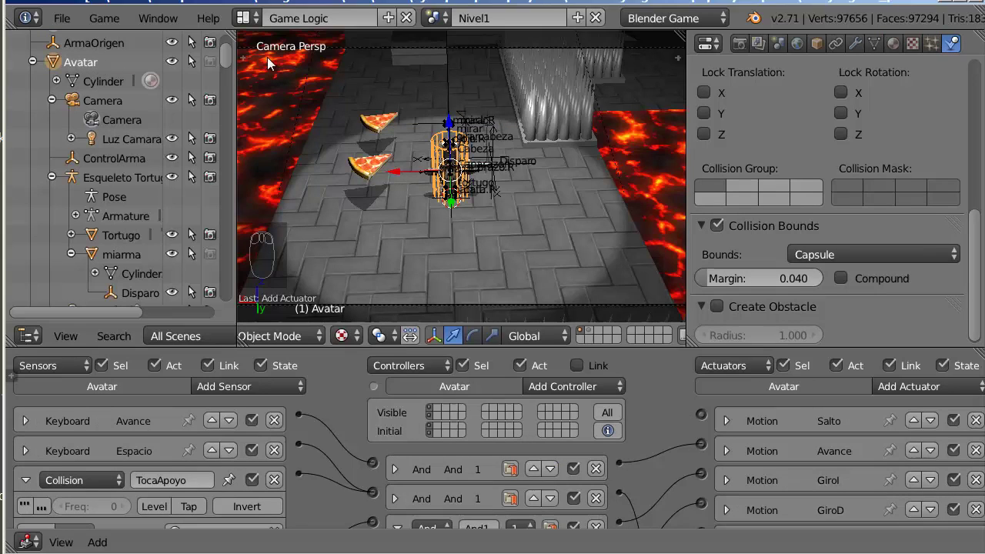
click(131, 49)
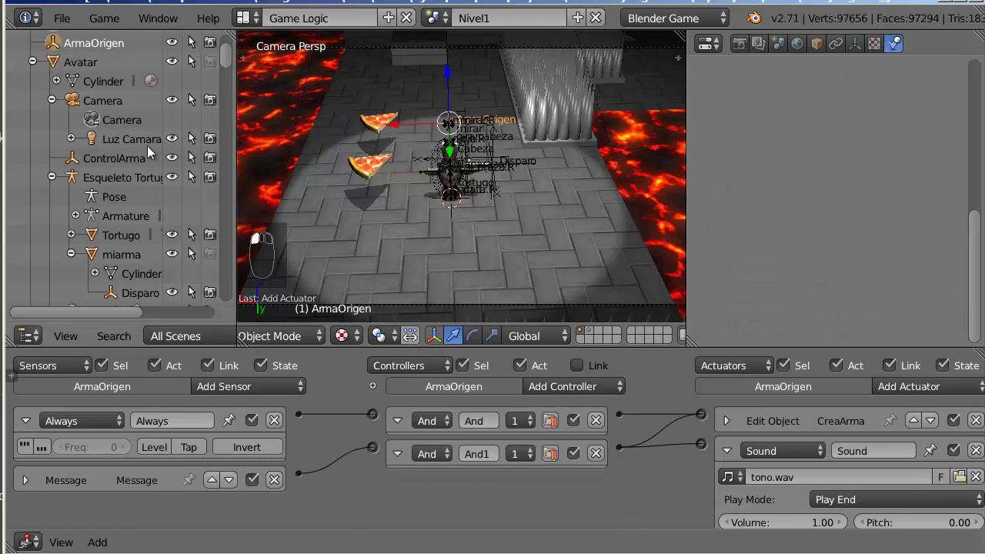
click(130, 162)
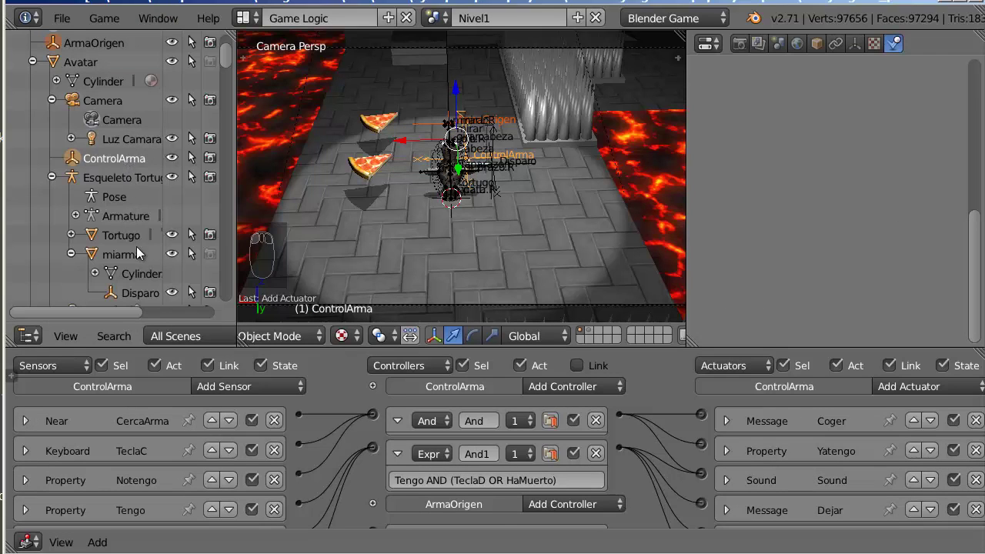
- Add miarma and Disparo to the selection, showing Disparo's keyboard/message sensors and CreaBala, Sound, Activar actuators
click(141, 257)
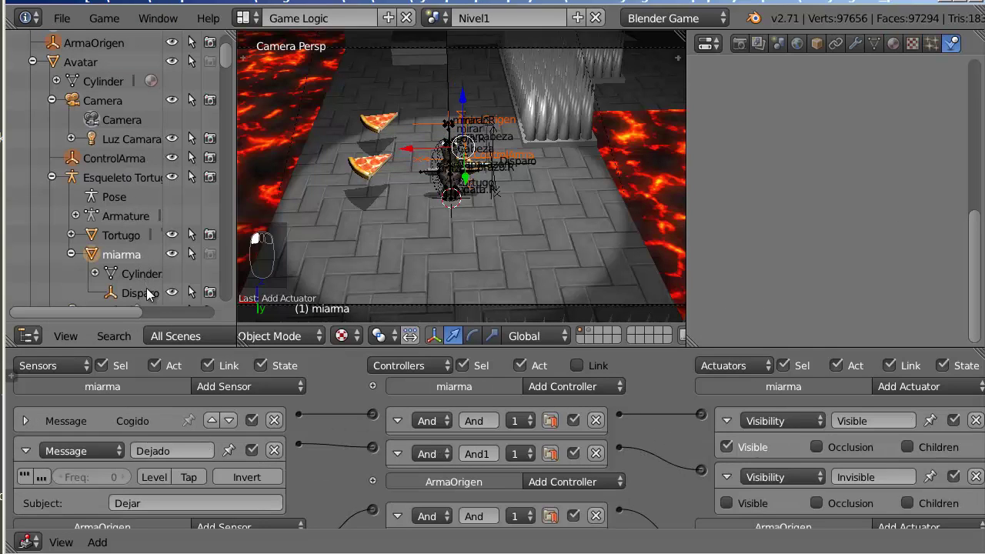
click(152, 296)
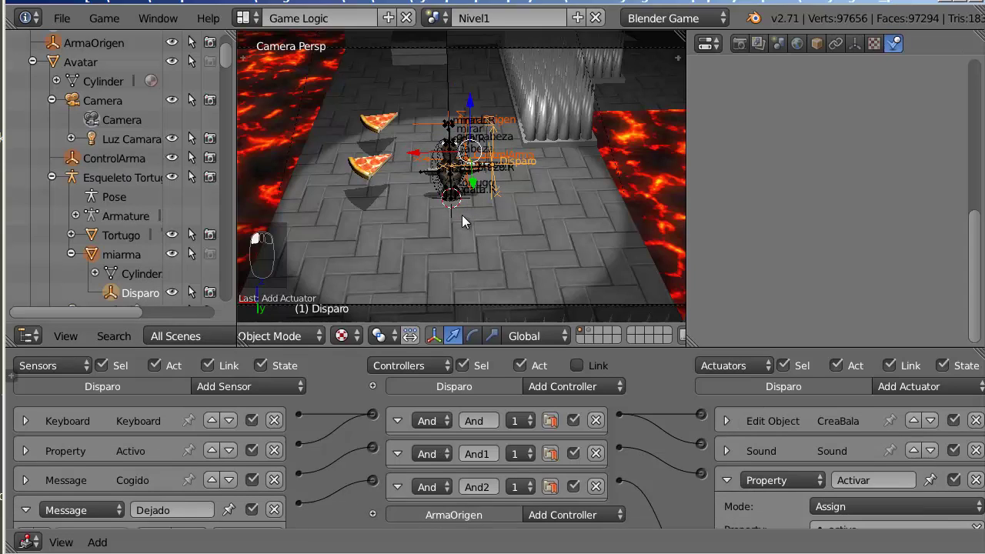
click(466, 218)
key(ctrl+l)
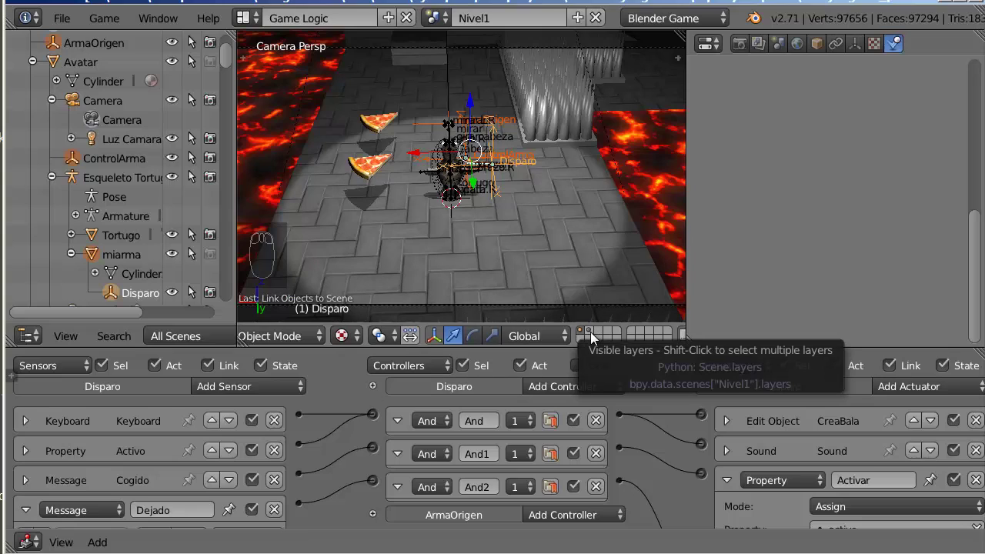
- Reveal the selected objects in the 3D view and link them into scene Nivel2 via Ctrl+L
click(595, 337)
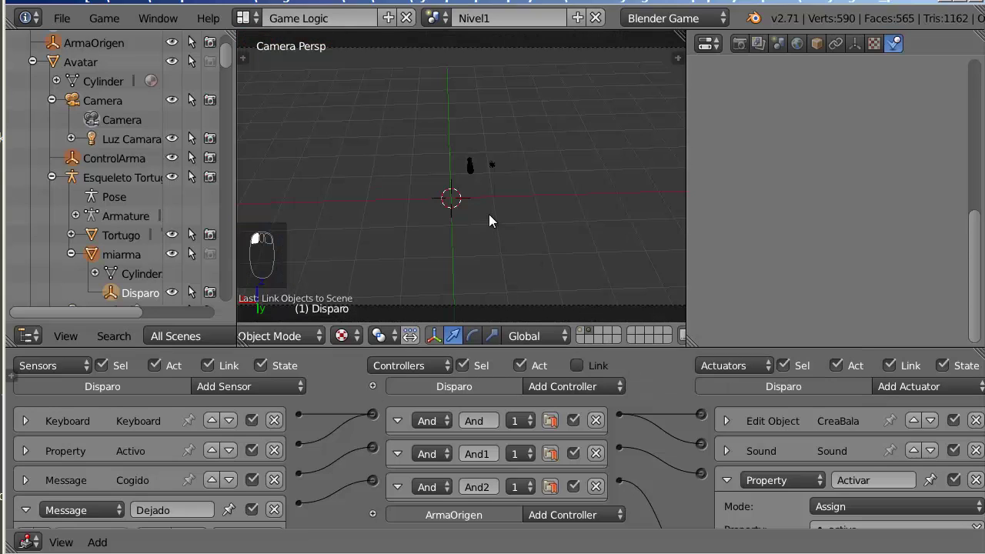
drag(514, 226, 489, 227)
key(a)
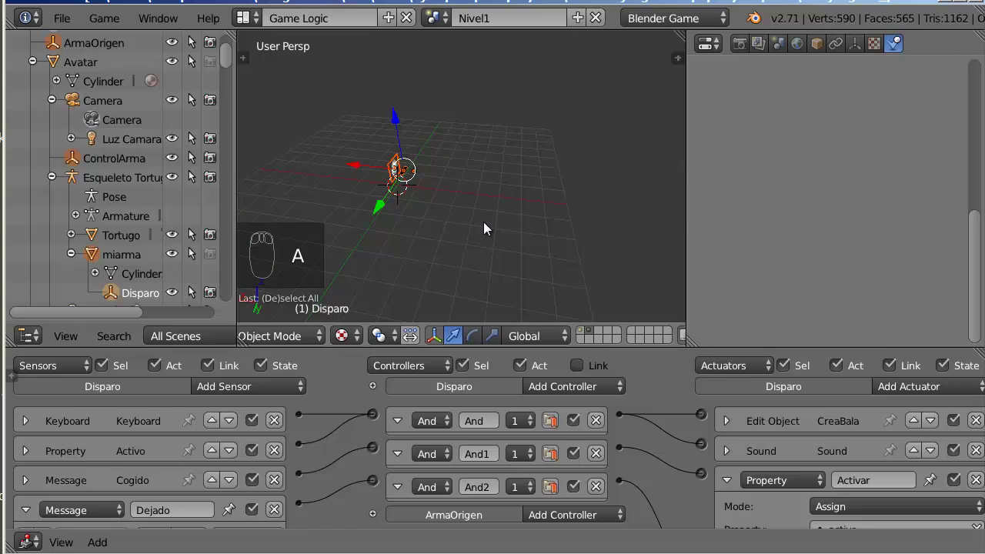
key(ctrl+l)
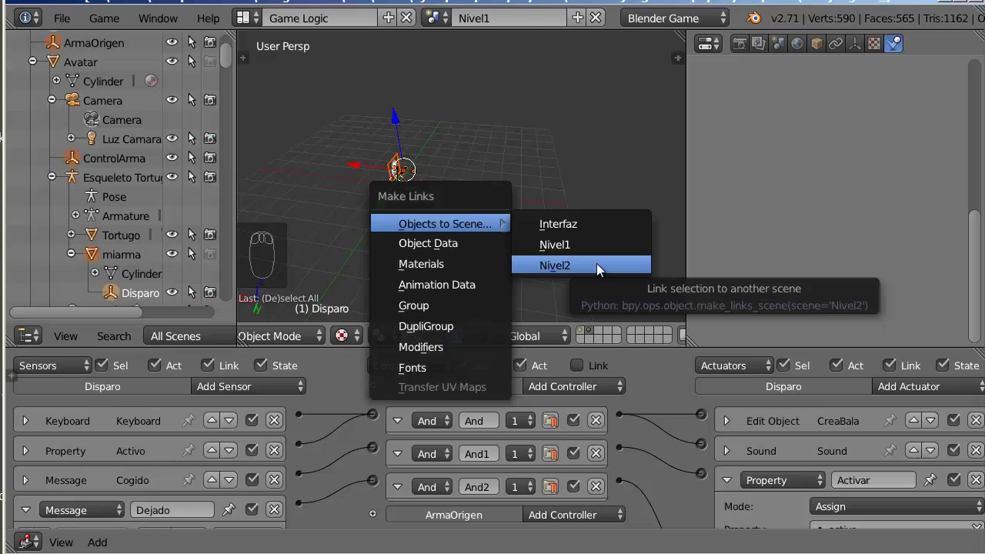
click(445, 23)
- Switch the active scene to Nivel2, where ArmaOrigen's CreaArma and tono.wav Sound logic appears
drag(231, 57, 457, 214)
drag(469, 220, 87, 138)
click(86, 125)
- Select floor piece Suelo.011 in Nivel2 to show its Always sensor, LeeVida controller and Interfaz overlay-scene actuator
drag(584, 187, 571, 193)
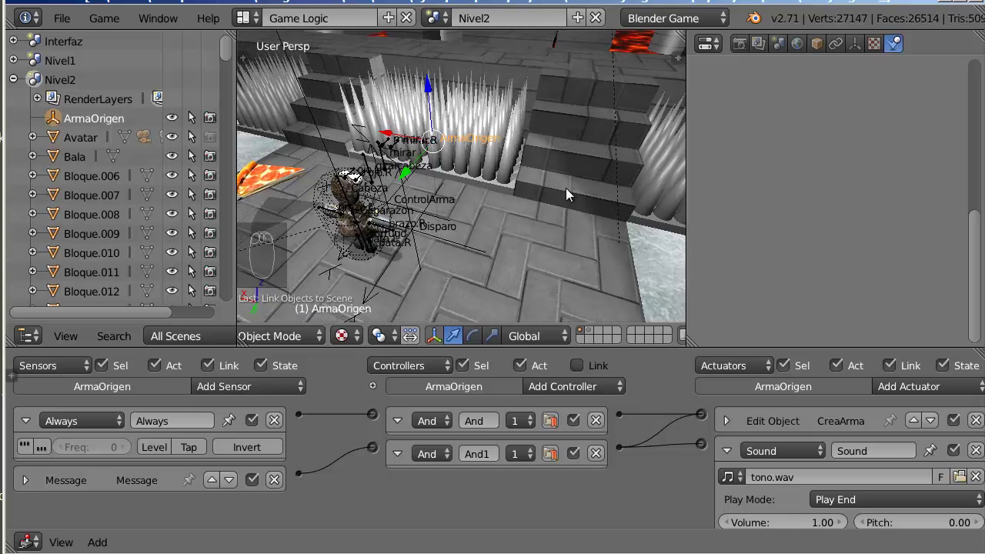
drag(571, 193, 414, 178)
click(411, 177)
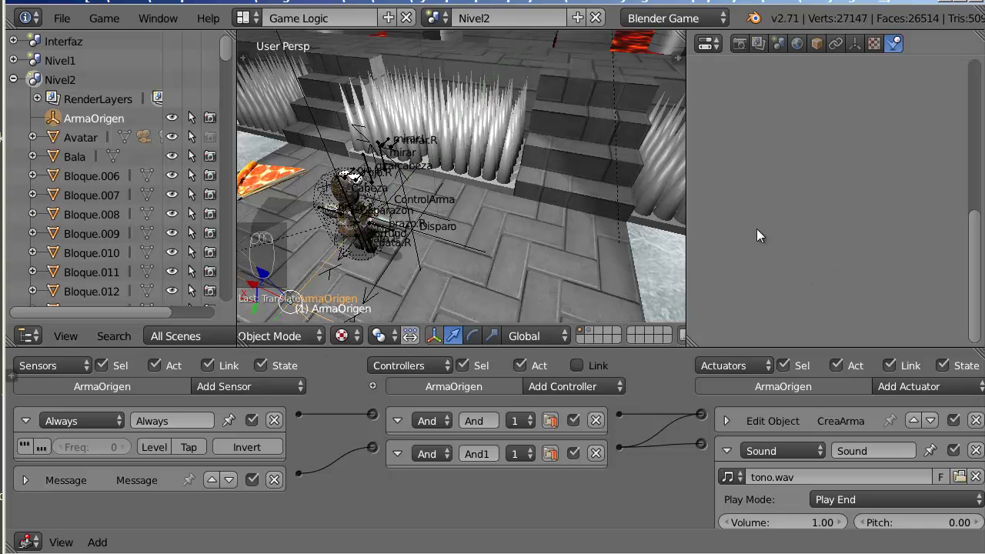
drag(609, 243, 620, 235)
drag(586, 244, 671, 477)
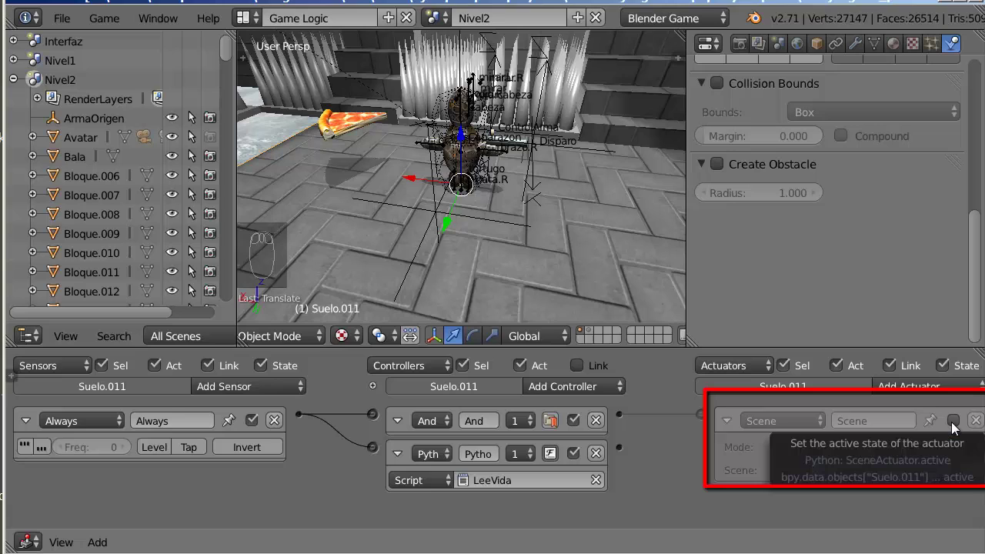
- Select Suelo.016 to check its Always > And > Add Overlay Scene Interfaz logic for the green health bar
click(956, 427)
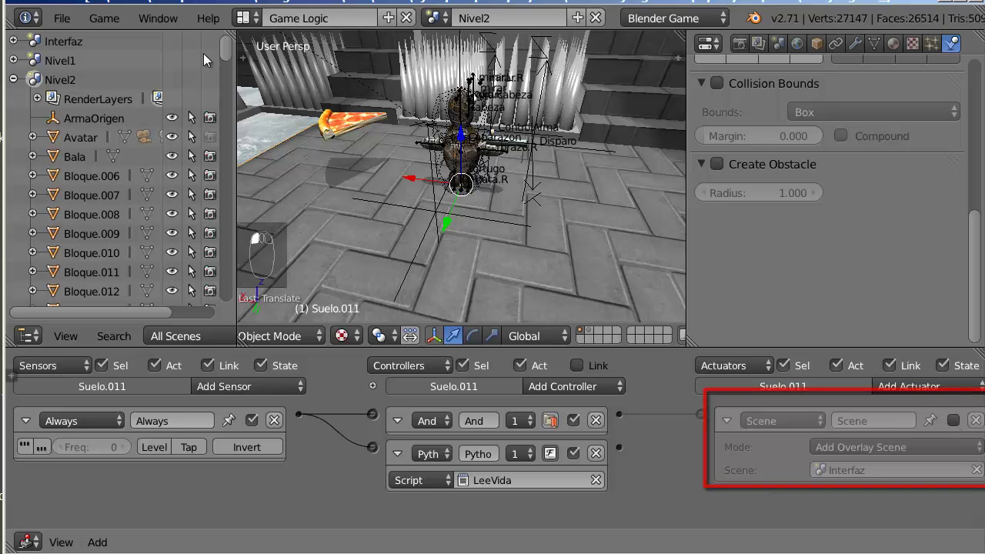
click(224, 60)
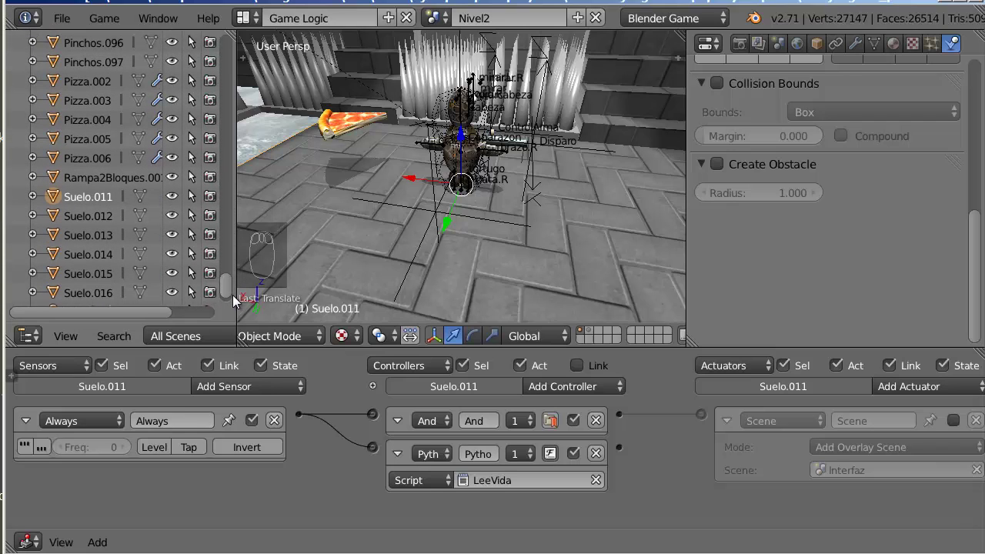
click(111, 270)
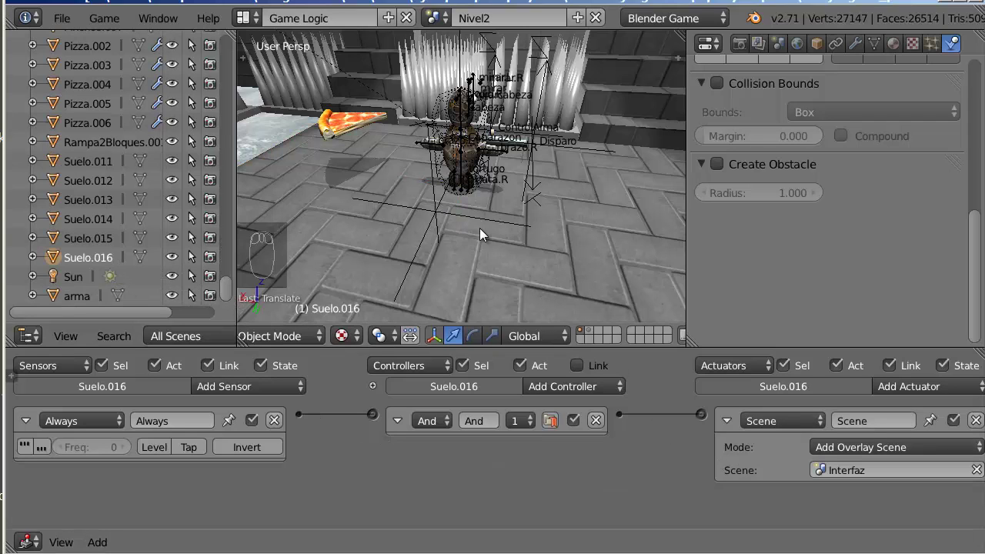